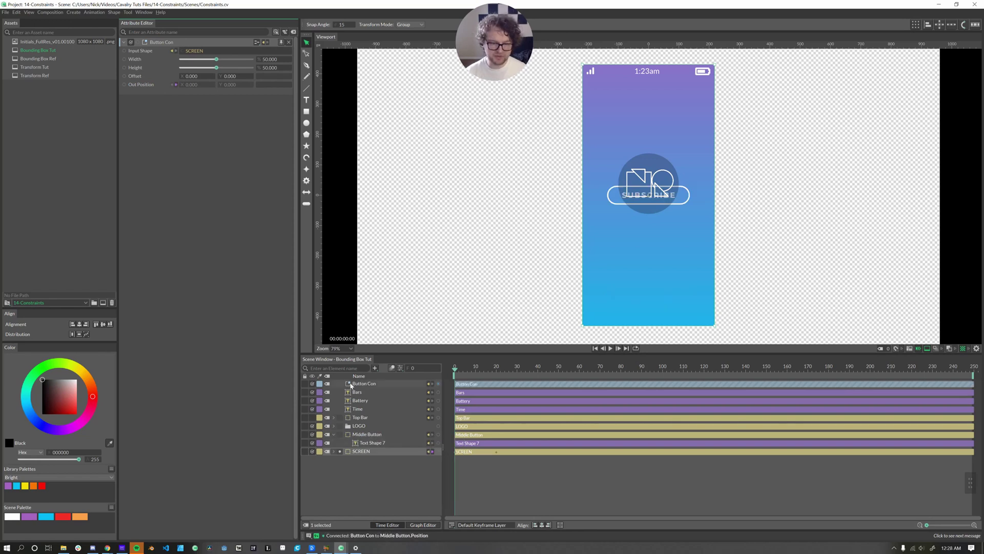
# Undo the last change and set Button Con's width back to 50, recentring the button
pyautogui.press('ctrl+z')
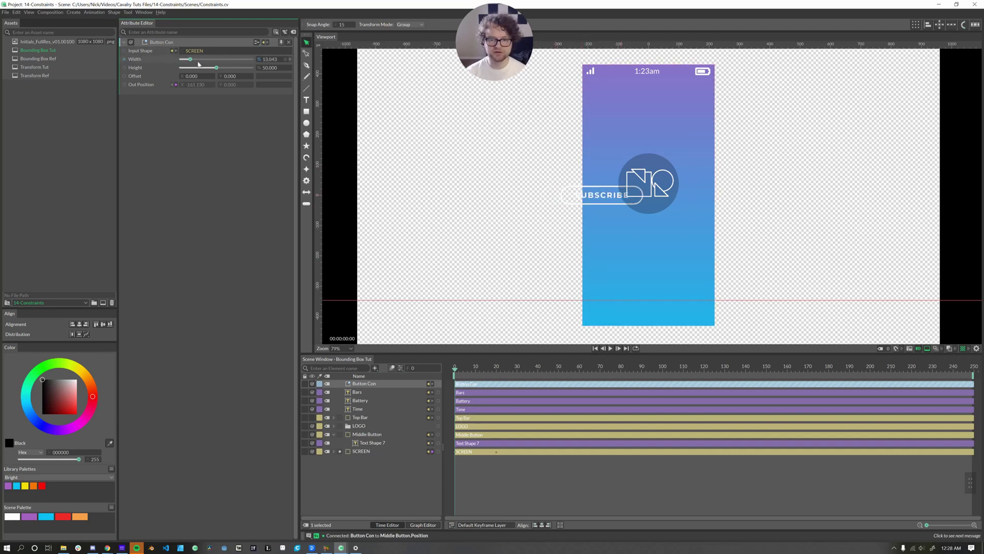
pyautogui.write('50')
pyautogui.press('Return')
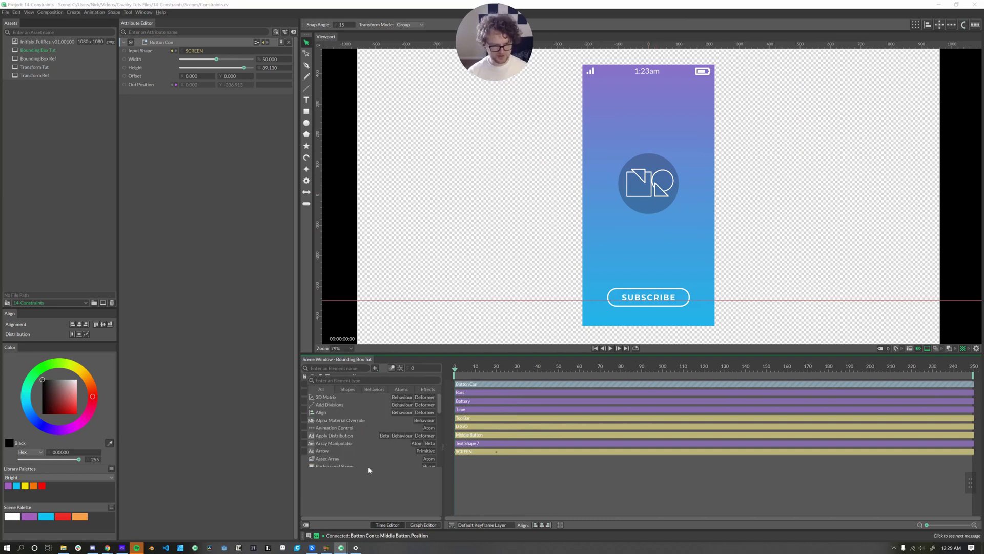
# Add a Bounding Box Constraint and rename it 'Logo Con'
pyautogui.write('boun')
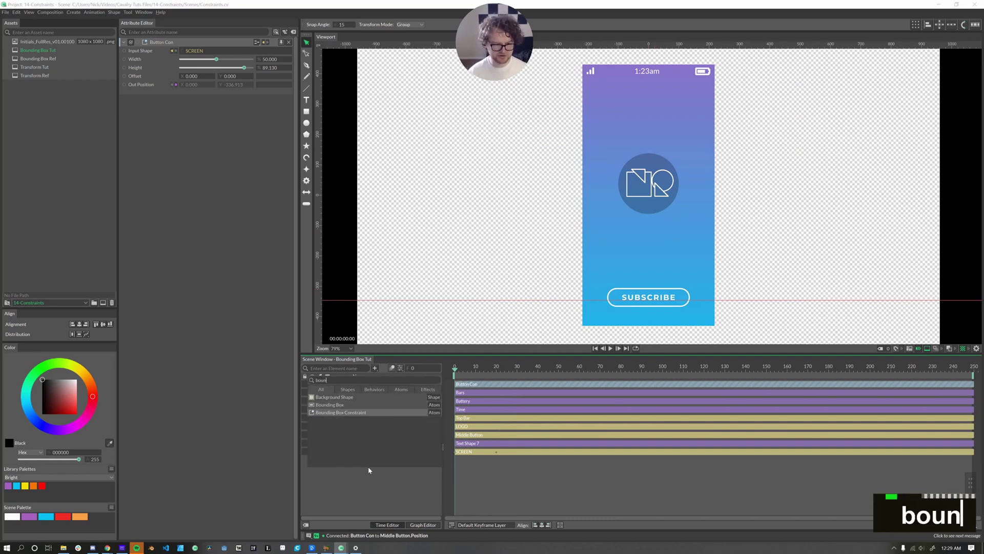
pyautogui.press('Return')
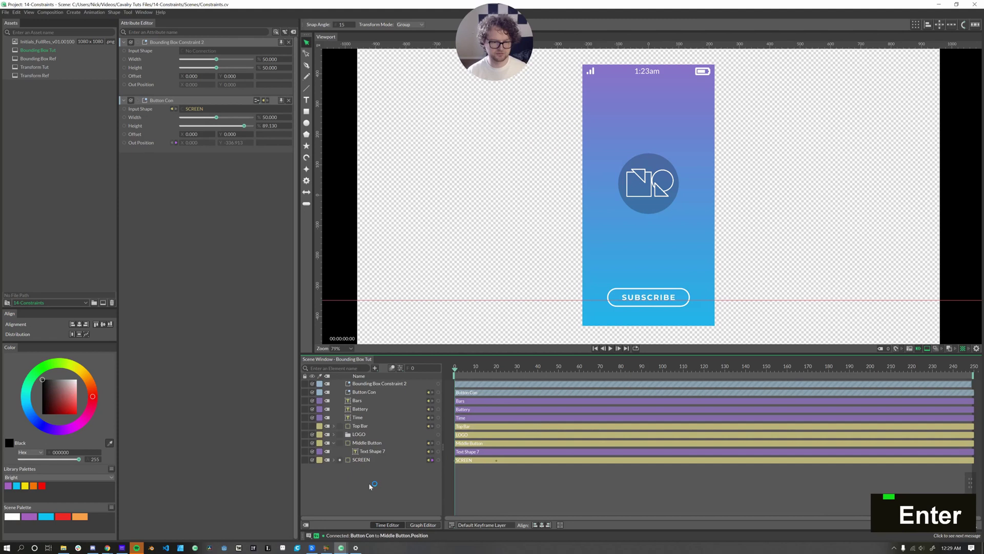
pyautogui.press('Return')
pyautogui.write('logo con')
pyautogui.press('Return')
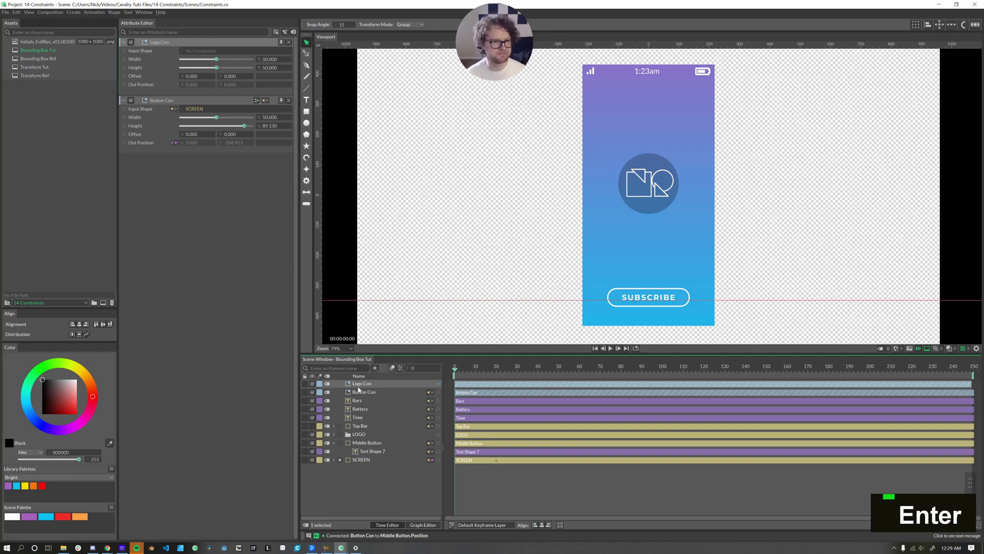